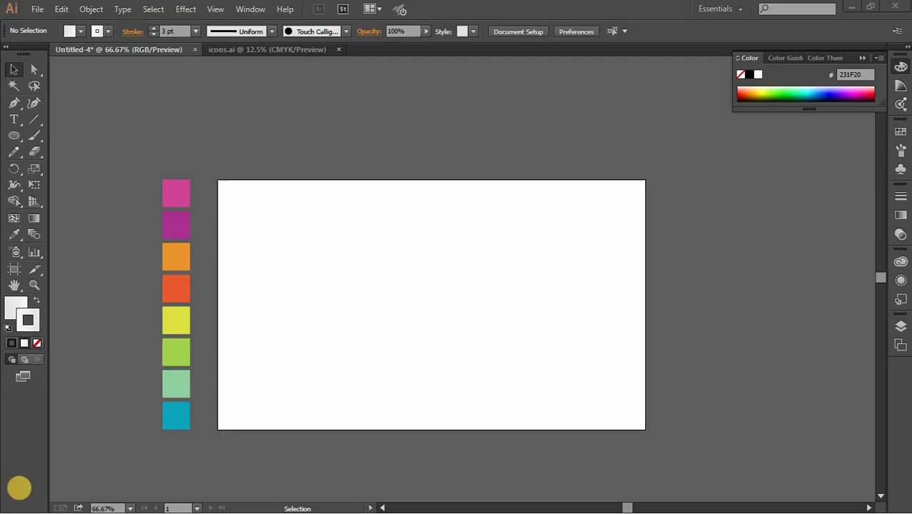
# Switch to the Rectangle Tool from the shape tool flyout to start drawing the petal square
pyautogui.click(19, 145)
pyautogui.rightClick(18, 145)
pyautogui.doubleClick(33, 151)
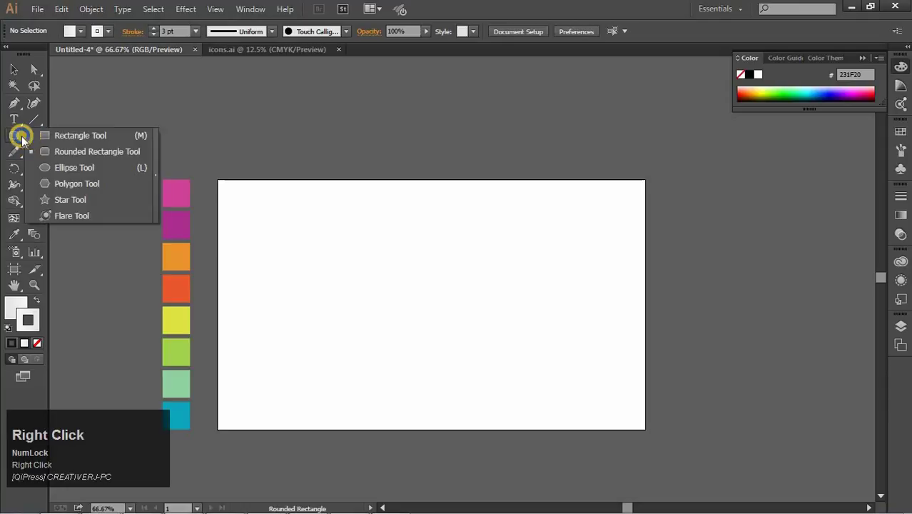
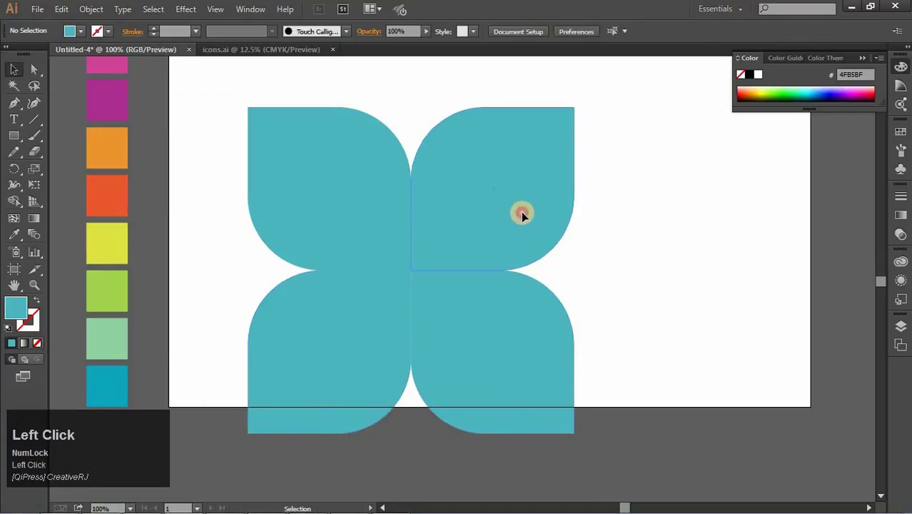
# Nudge the first two petals outward with Shift+arrow keys to open gaps between them
pyautogui.press('shift+Right')
pyautogui.press('shift+Up')
pyautogui.click(389, 215)
pyautogui.press('shift+Left')
pyautogui.press('shift+Up')
# Nudge the bottom two petals outward so narrow white gaps separate all four
pyautogui.click(357, 333)
pyautogui.press('shift+Down')
pyautogui.press('shift+Left')
pyautogui.click(522, 317)
pyautogui.press('shift+Down')
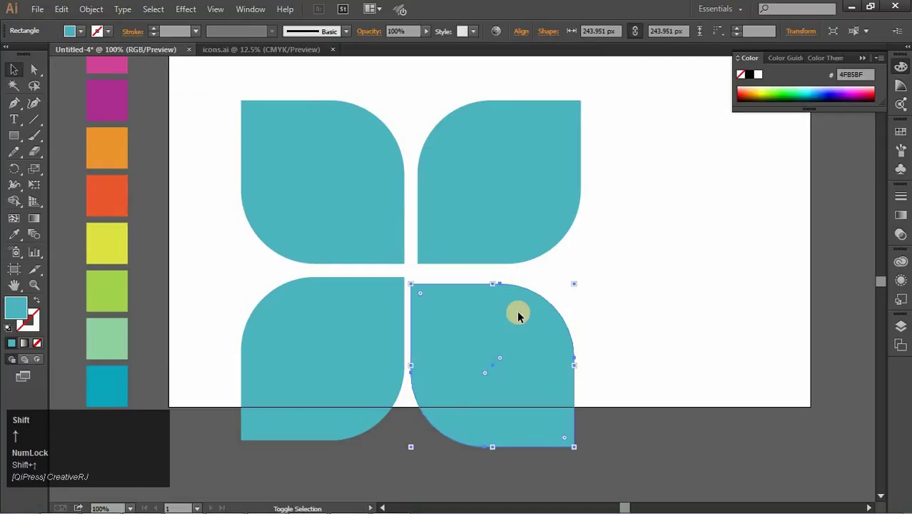
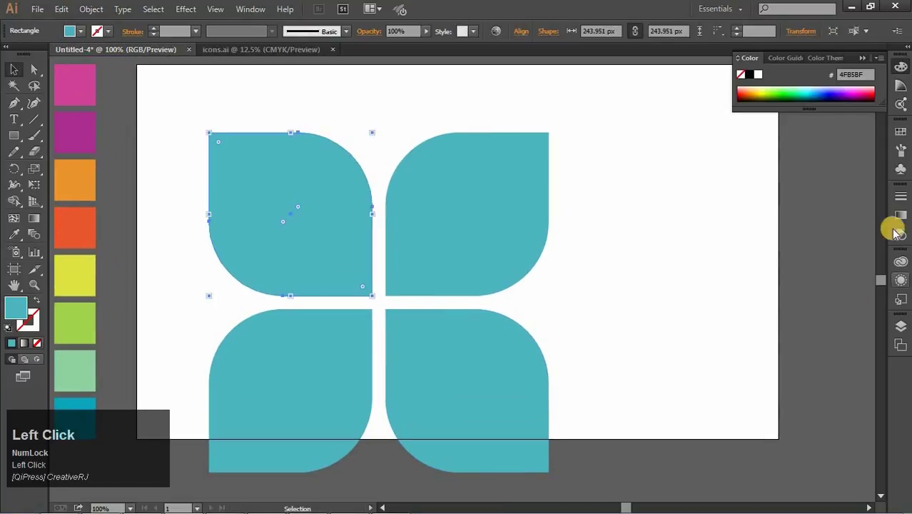
# Fill the top-left petal with a light grey-to-white gradient and run it diagonally across the petal
pyautogui.click(885, 268)
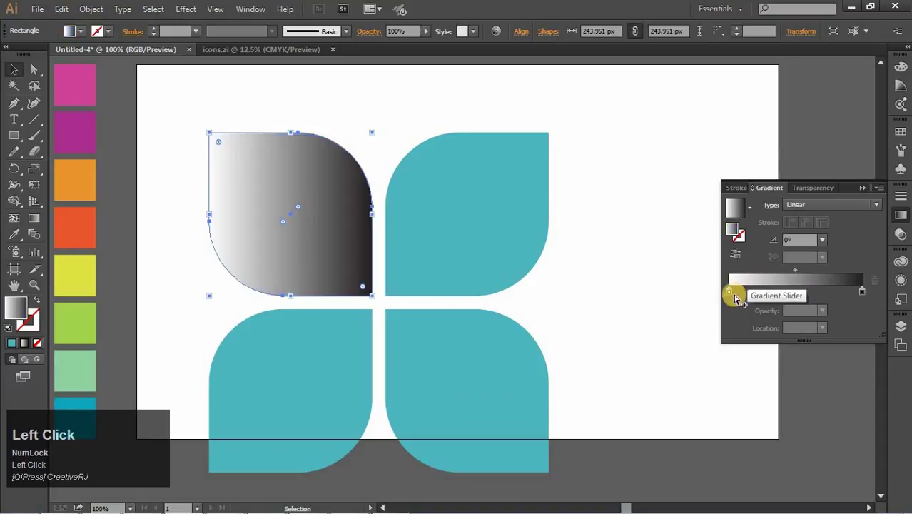
pyautogui.press('Up')
pyautogui.click(868, 296)
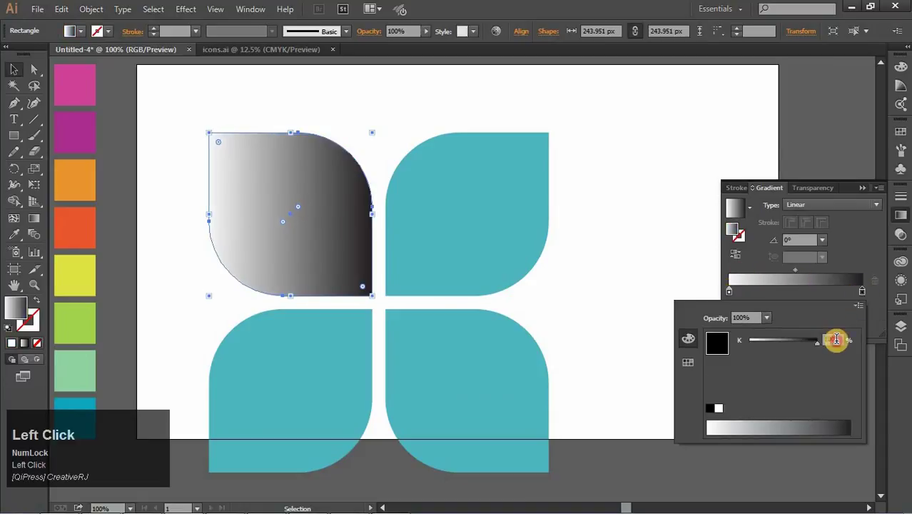
pyautogui.press('Down')
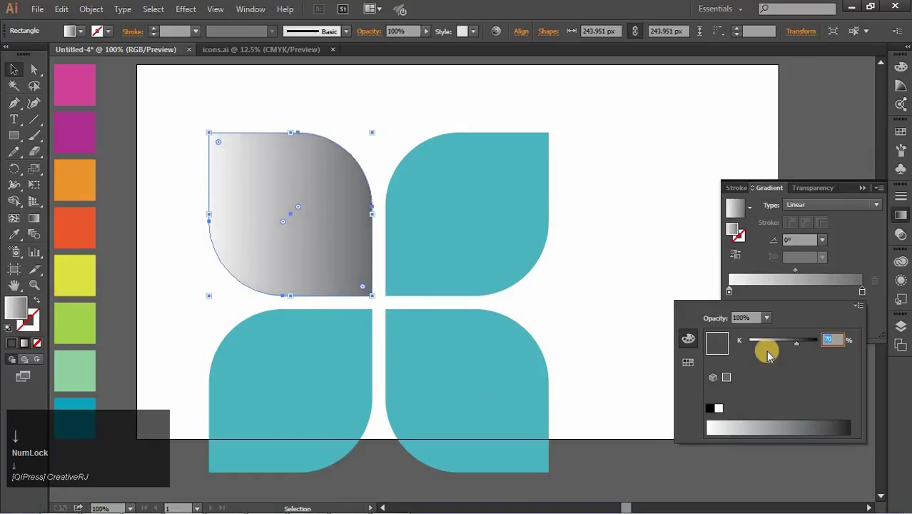
pyautogui.click(768, 349)
pyautogui.press('Down')
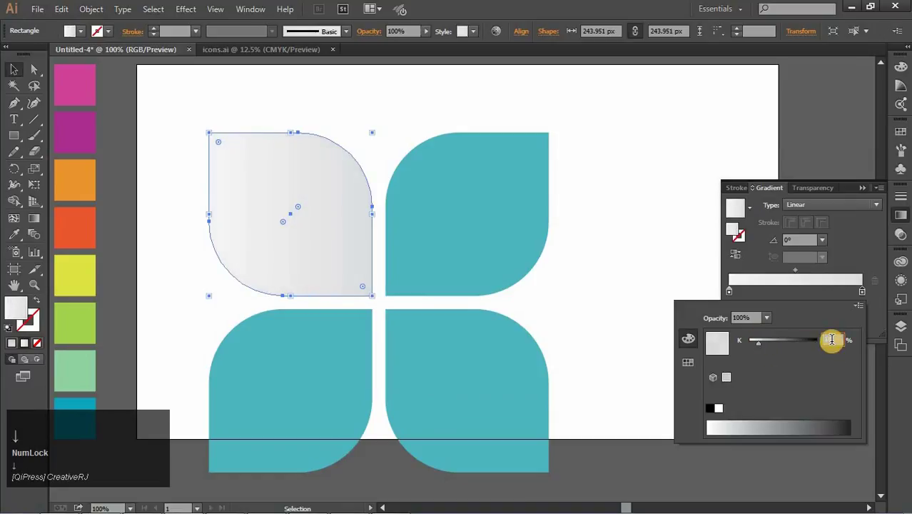
pyautogui.moveTo(646, 256); pyautogui.dragTo(310, 237)
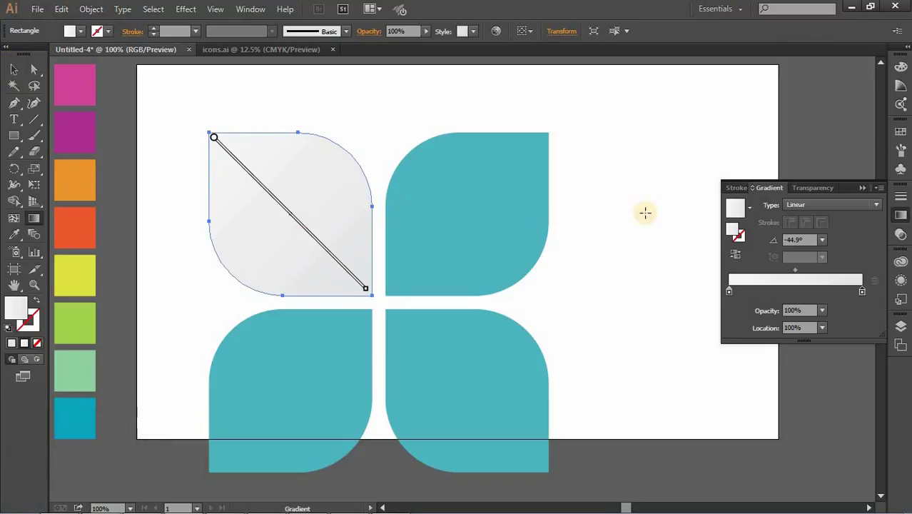
# Copy the pale grey gradient onto the top-right petal with the Eyedropper
pyautogui.click(742, 260)
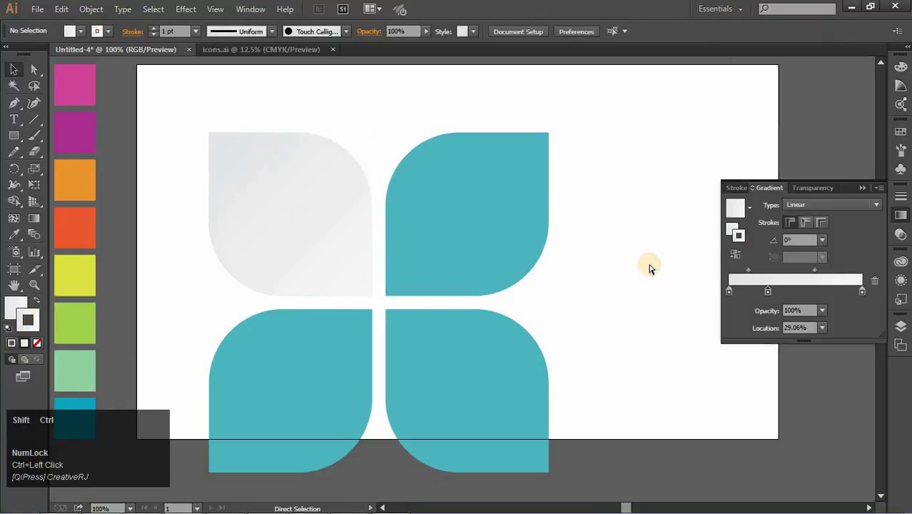
pyautogui.press('ctrl+z')
pyautogui.click(690, 309)
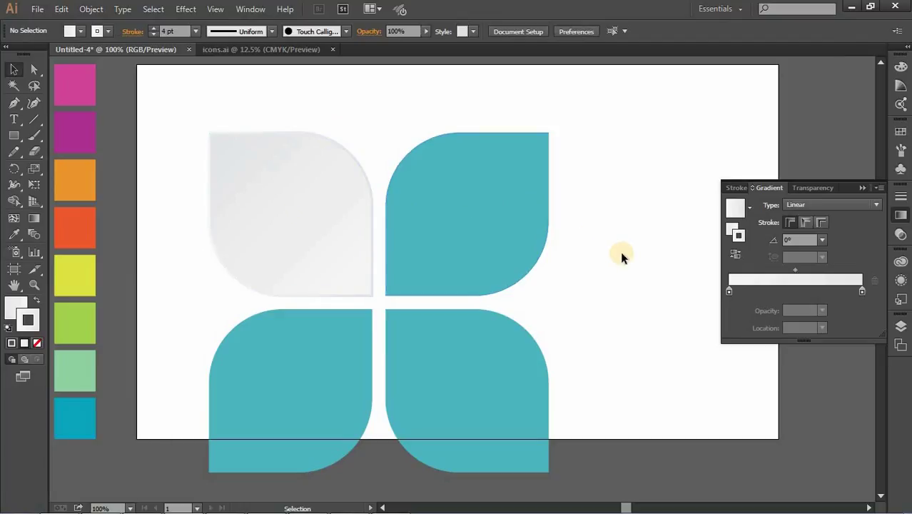
pyautogui.click(517, 235)
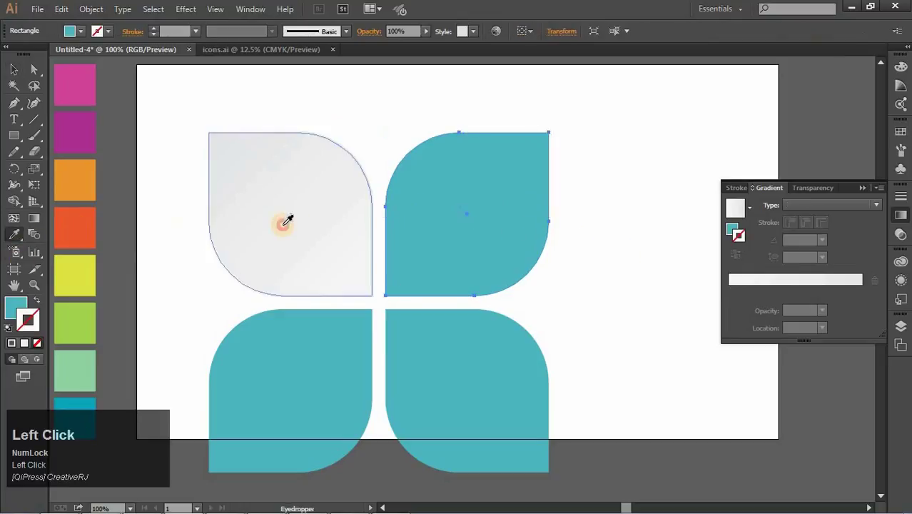
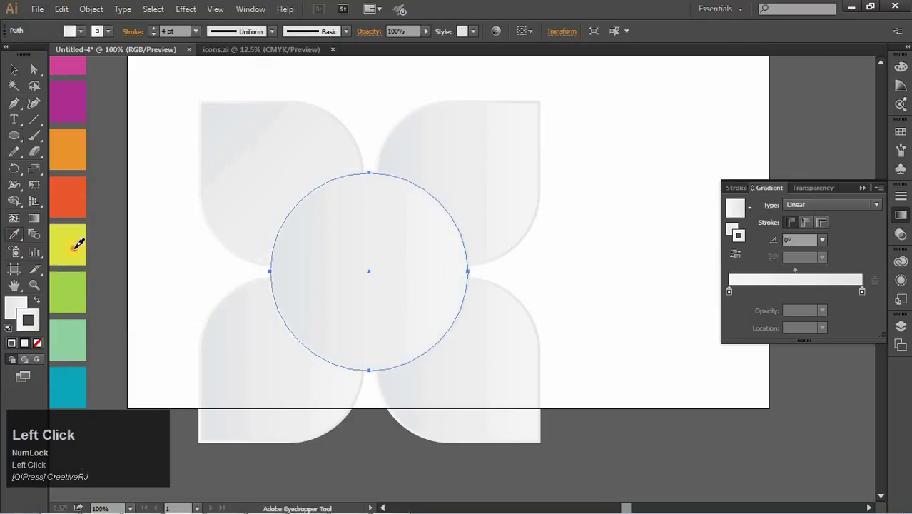
# Select the yellow centre circle with the petals and divide it into four quarters with the Shape Builder Tool
pyautogui.press('ctrl+-')
pyautogui.press('space')
pyautogui.click(157, 156)
pyautogui.press('space')
pyautogui.moveTo(632, 173); pyautogui.dragTo(16, 211)
pyautogui.click(192, 214)
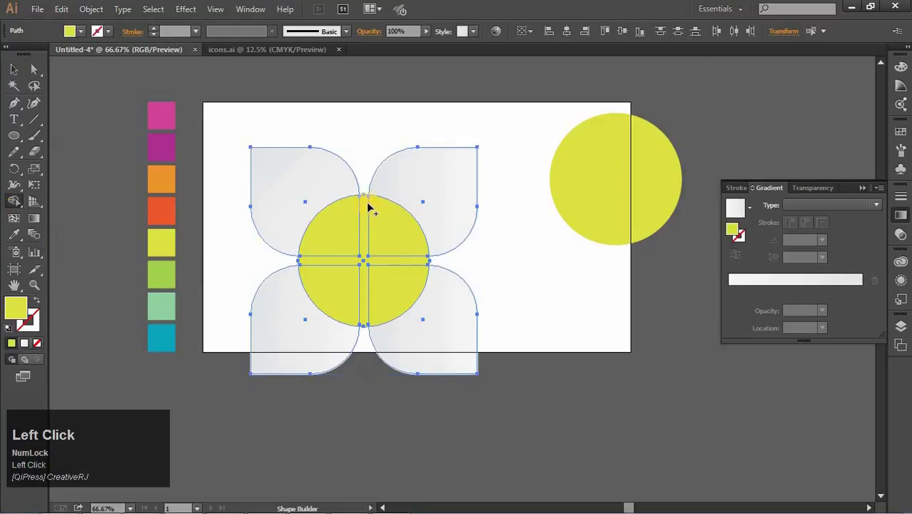
pyautogui.moveTo(367, 150); pyautogui.dragTo(52, 125)
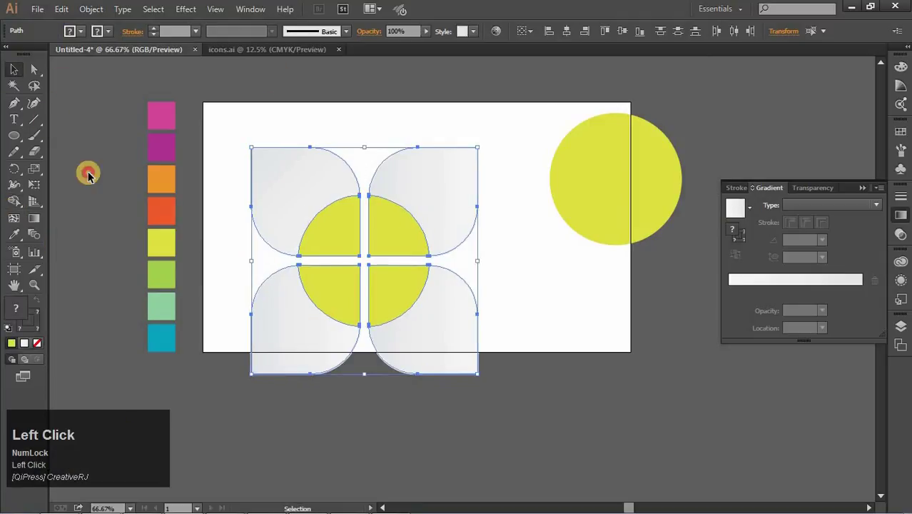
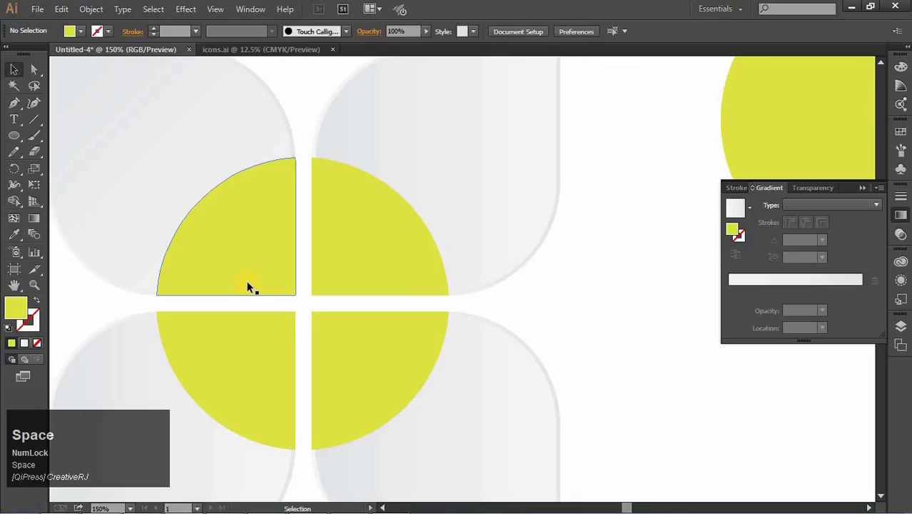
# Select the top-left quarter and pick up the pink swatch colour for its gradient
pyautogui.press('ctrl+-')
pyautogui.press('space')
pyautogui.click(212, 302)
pyautogui.press('space')
pyautogui.click(268, 297)
pyautogui.press('space')
pyautogui.press('space')
pyautogui.click(336, 301)
pyautogui.click(691, 276)
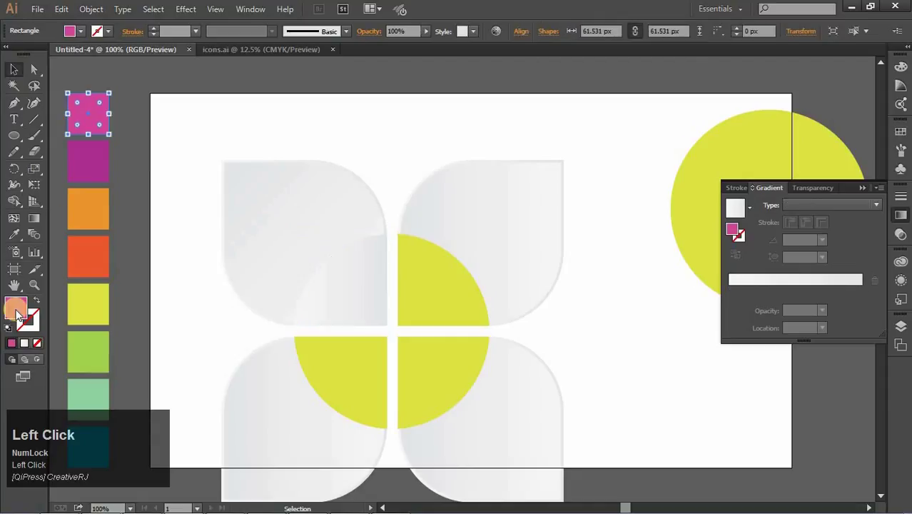
pyautogui.press('ctrl+c')
# Set the quarter's gradient stops to the pink and purple (AC2F91) swatch colours and angle the magenta gradient across it
pyautogui.click(624, 180)
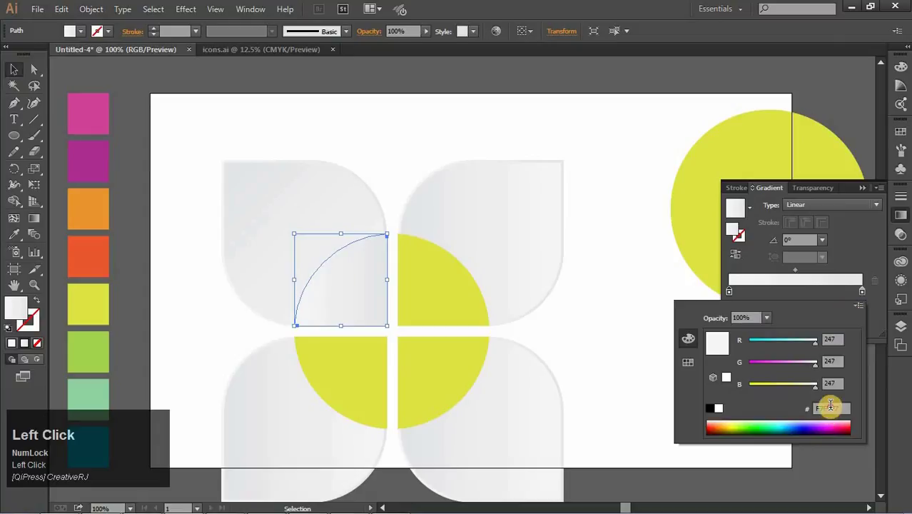
pyautogui.press('ctrl+a')
pyautogui.click(603, 356)
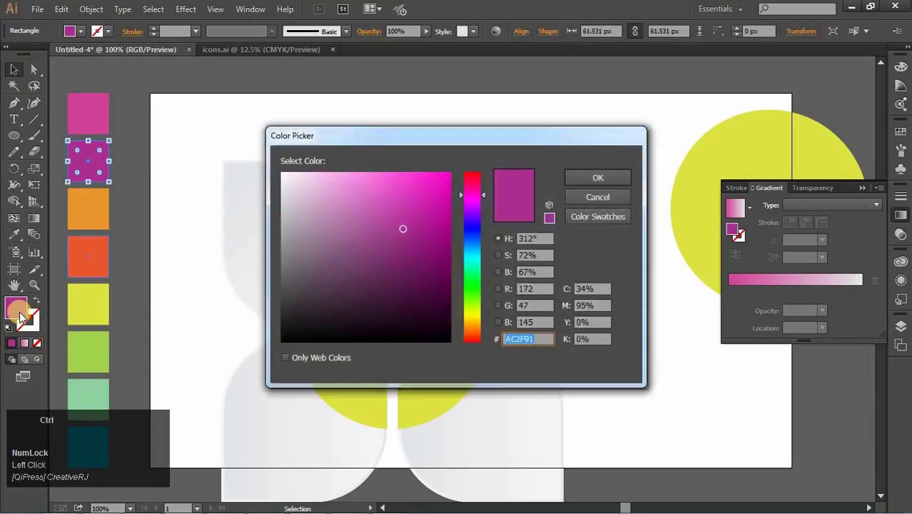
pyautogui.press('ctrl+c')
pyautogui.click(605, 173)
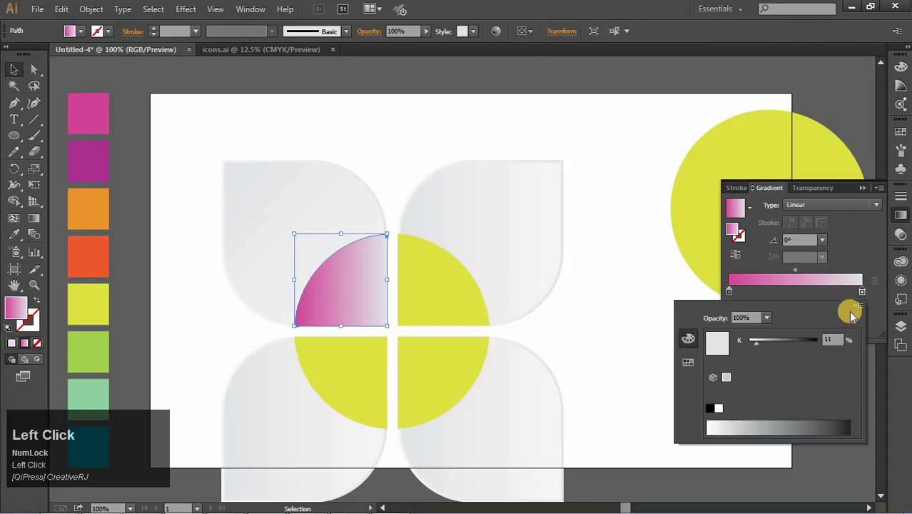
pyautogui.press('ctrl+a')
pyautogui.moveTo(763, 380); pyautogui.dragTo(175, 186)
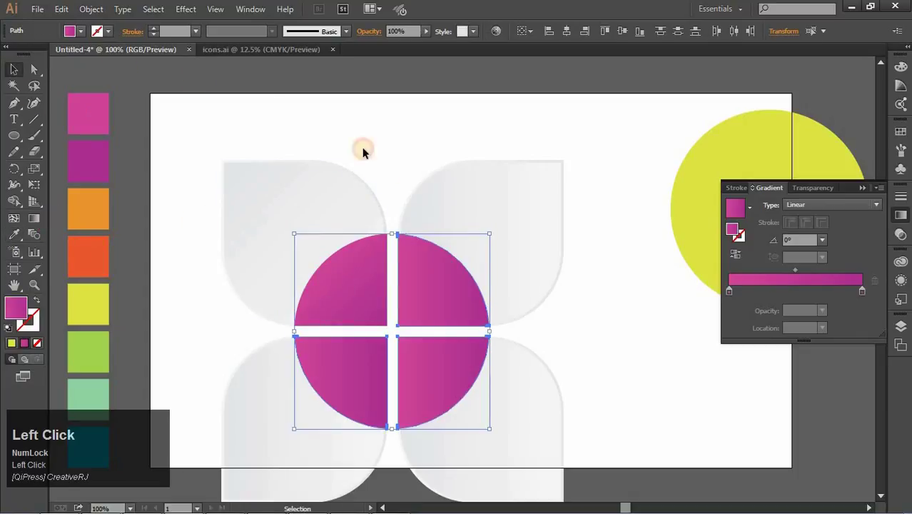
# Recolour the top-right quarter's gradient stops to the orange and red-orange swatches
pyautogui.press('ctrl+c')
pyautogui.click(707, 201)
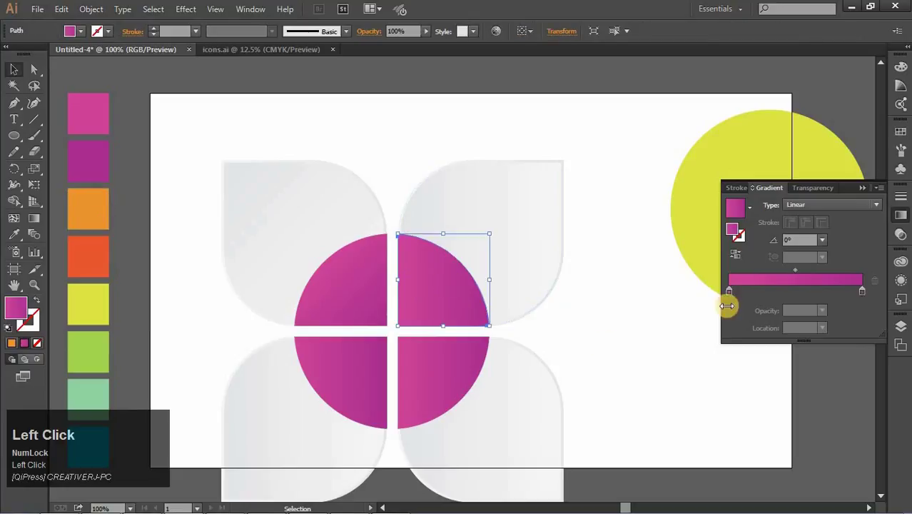
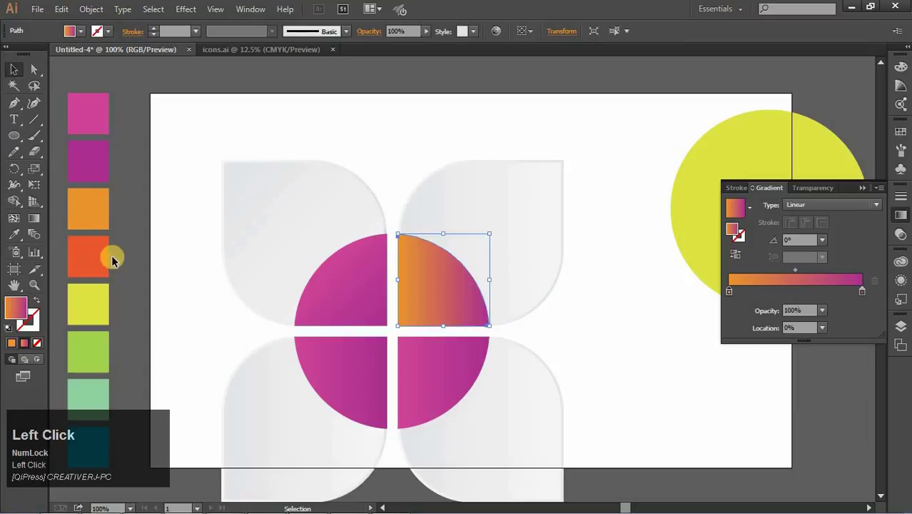
pyautogui.press('ctrl+c')
pyautogui.click(621, 273)
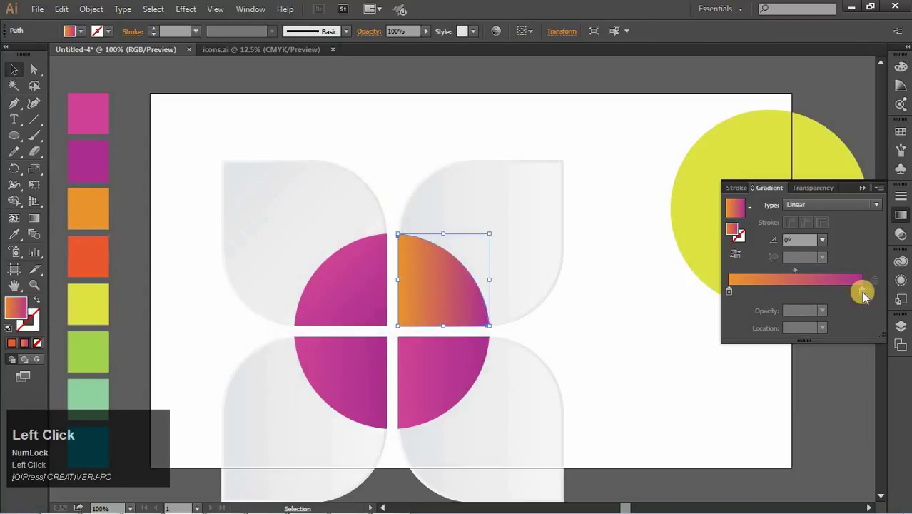
pyautogui.click(677, 364)
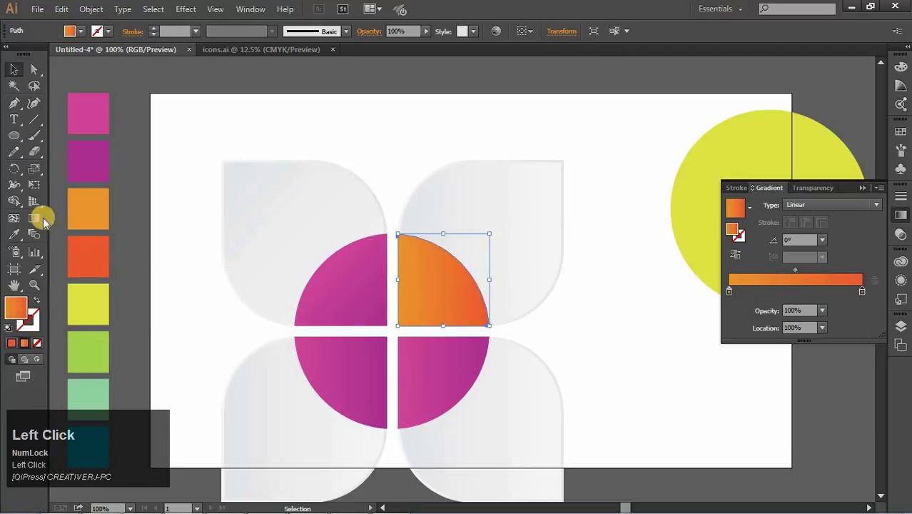
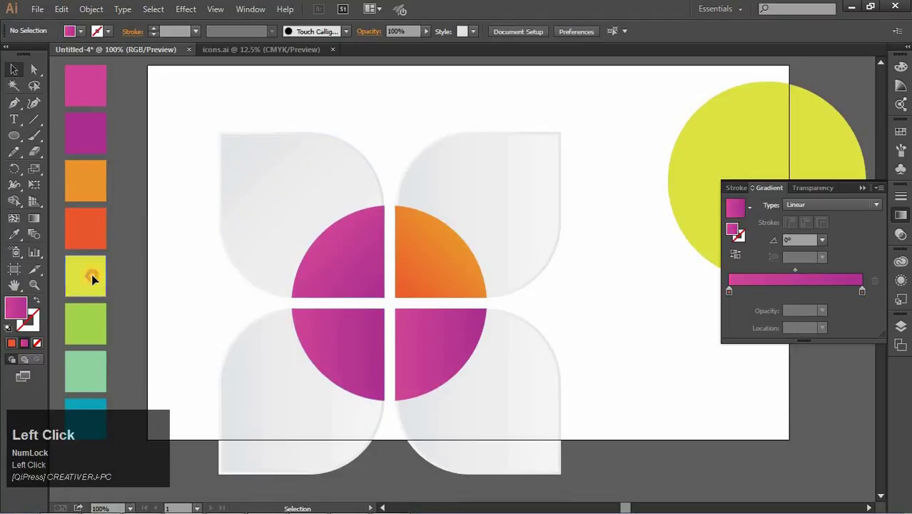
# Give the bottom-left quarter yellow and A5D34C green gradient stops and angle the gradient diagonally
pyautogui.press('ctrl+c')
pyautogui.click(625, 189)
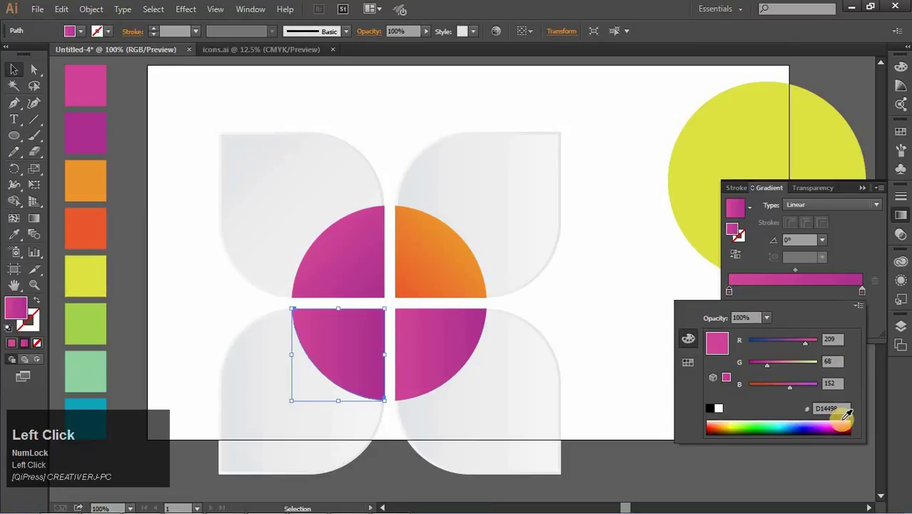
pyautogui.press('ctrl+a')
pyautogui.click(708, 393)
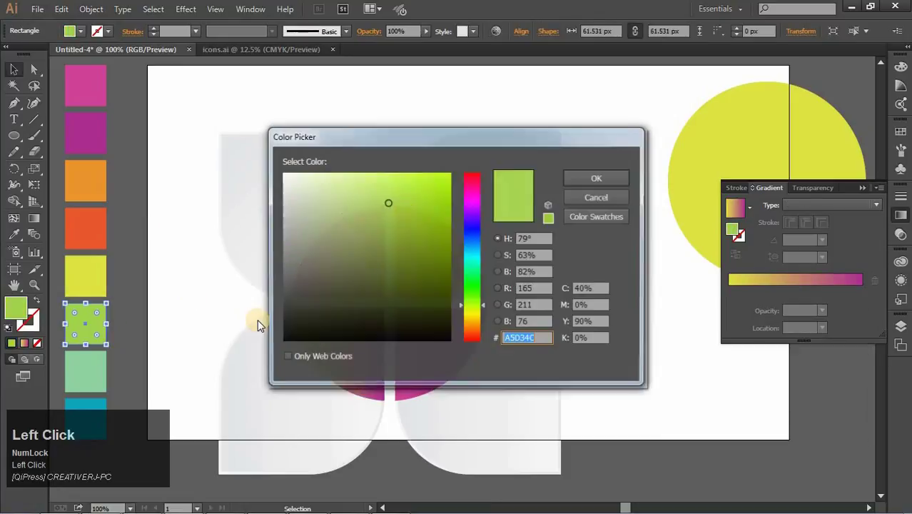
pyautogui.press('ctrl+c')
pyautogui.click(372, 284)
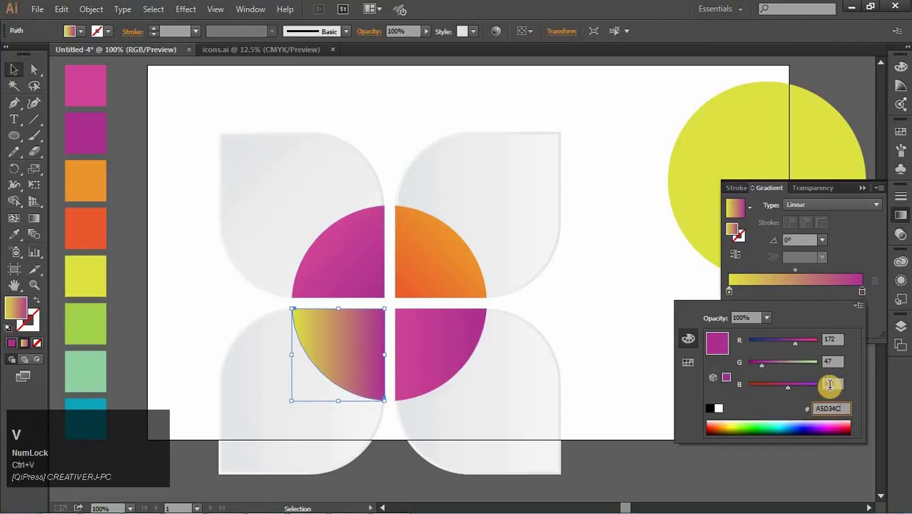
pyautogui.moveTo(628, 390); pyautogui.dragTo(18, 76)
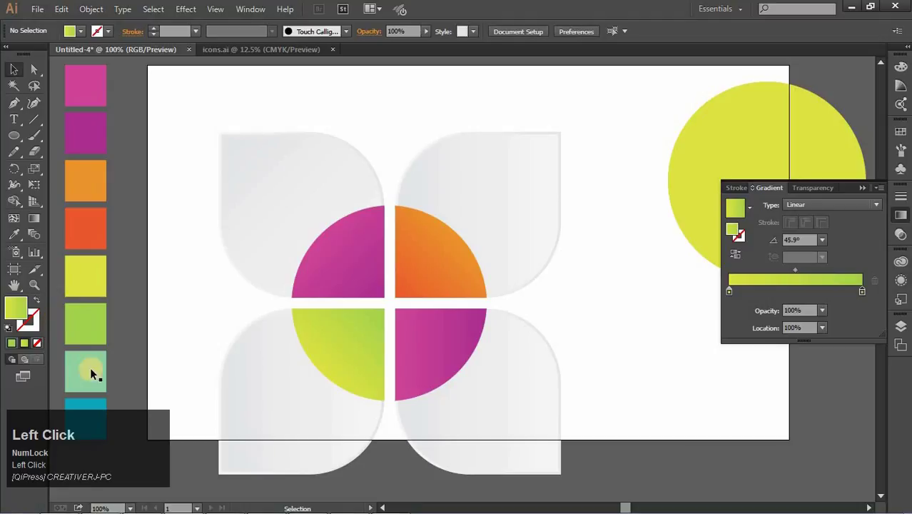
# Set the bottom-right quarter's gradient stops to teal and mint
pyautogui.press('ctrl+c')
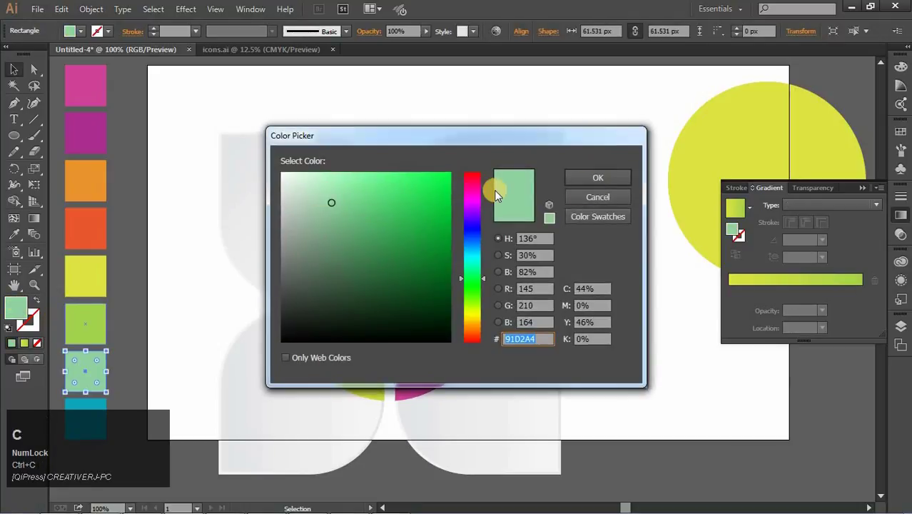
pyautogui.click(598, 188)
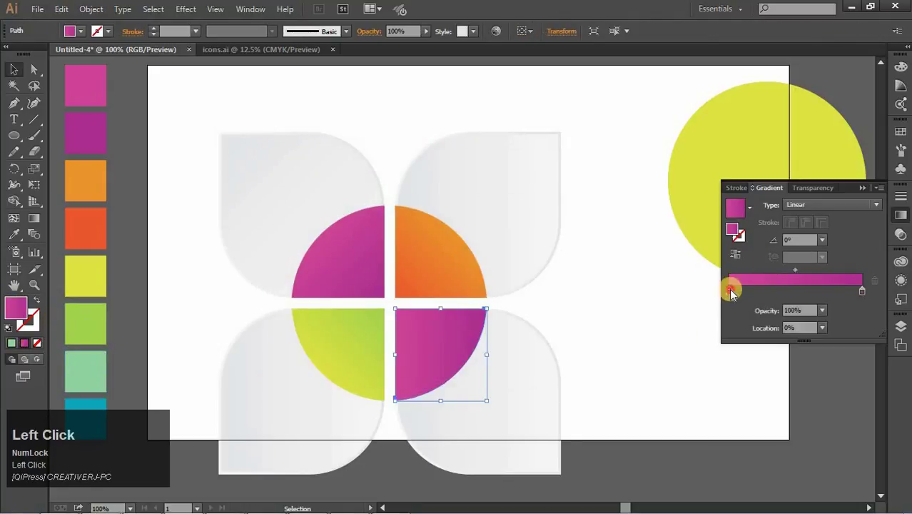
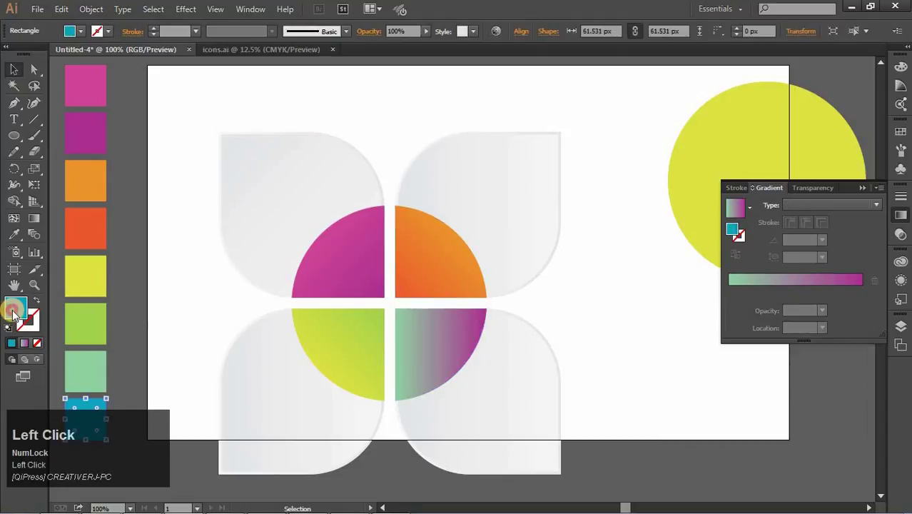
pyautogui.press('ctrl+c')
pyautogui.click(602, 184)
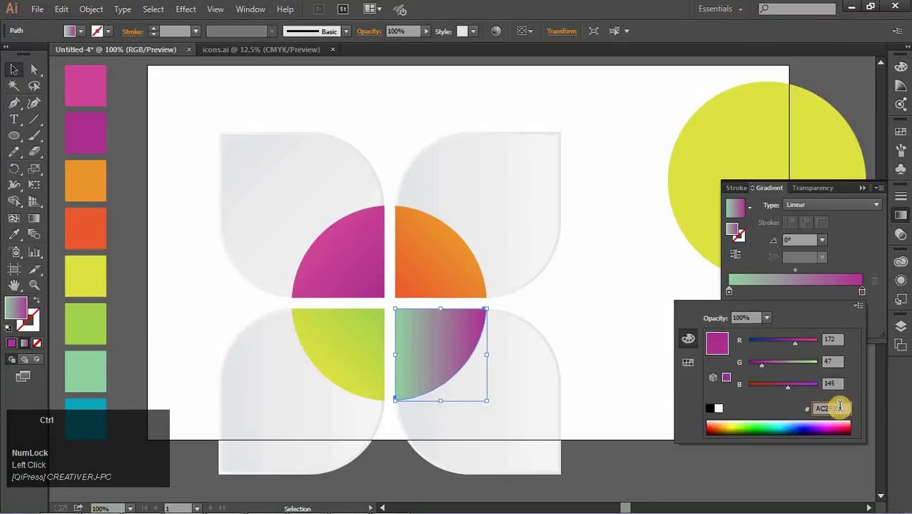
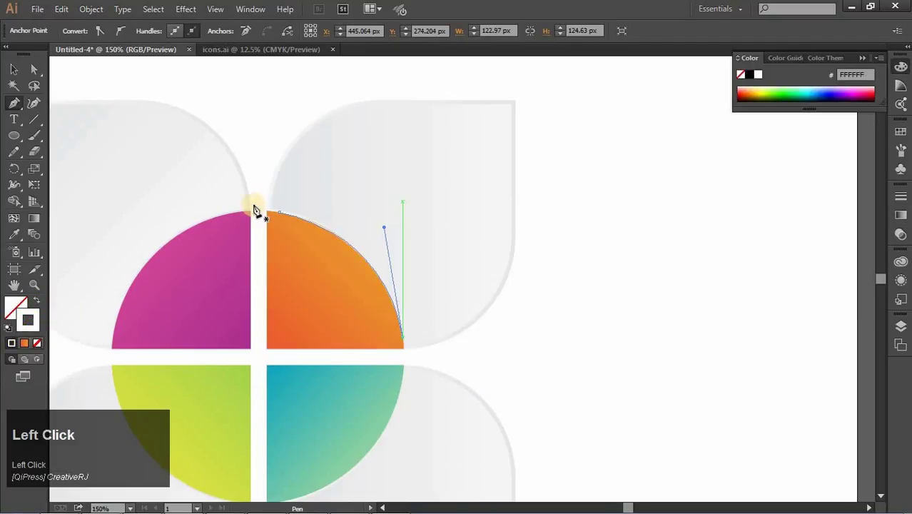
# Thicken the traced arc curve to a 3 pt outline as a soft shadow and zoom in on the quarter circles
pyautogui.click(38, 332)
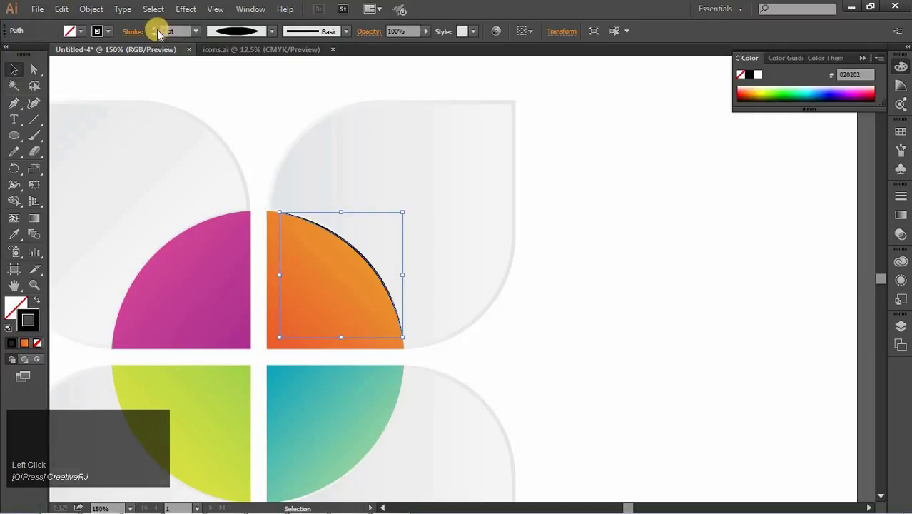
pyautogui.click(161, 37)
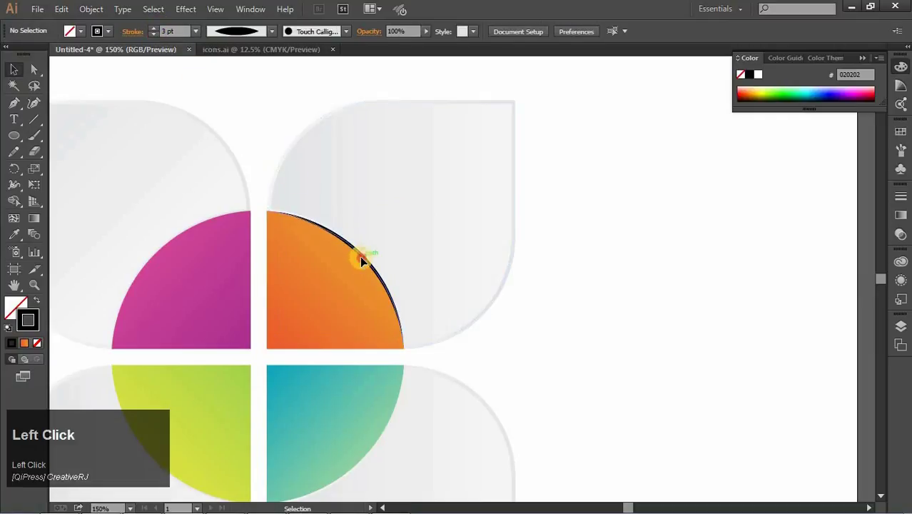
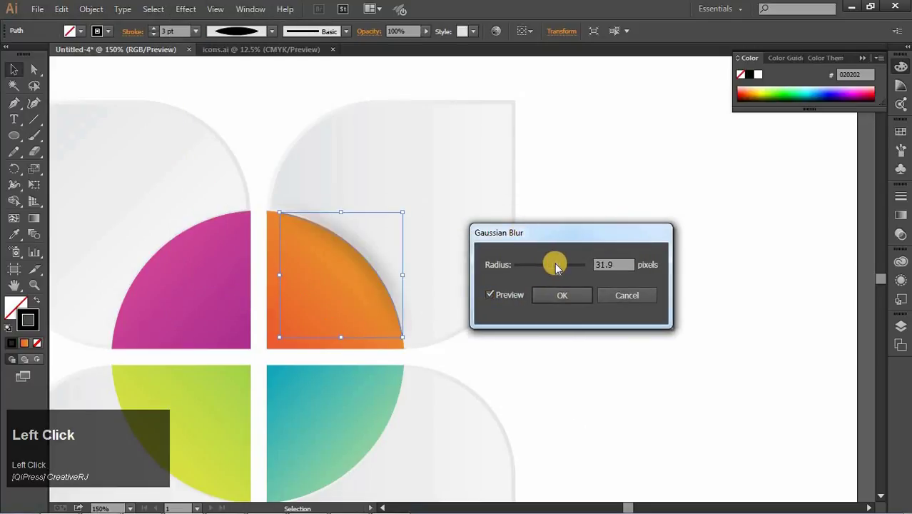
pyautogui.press('Down')
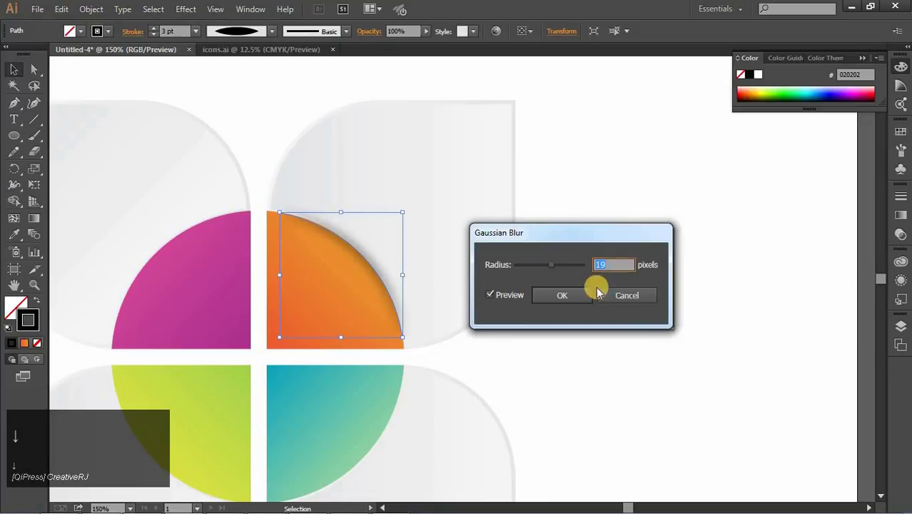
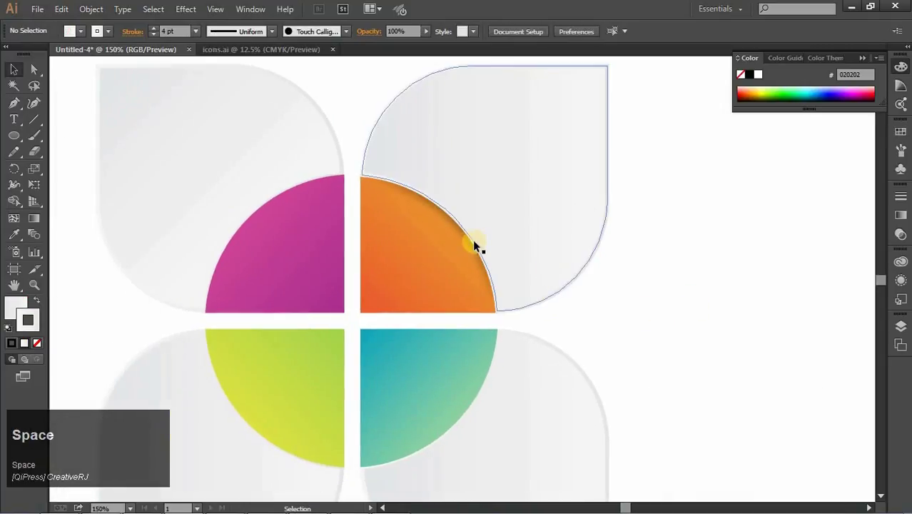
pyautogui.click(474, 245)
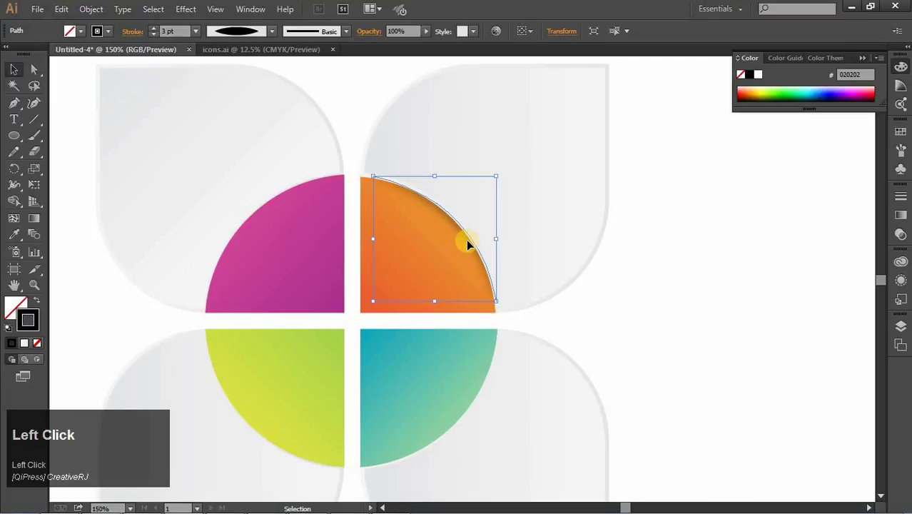
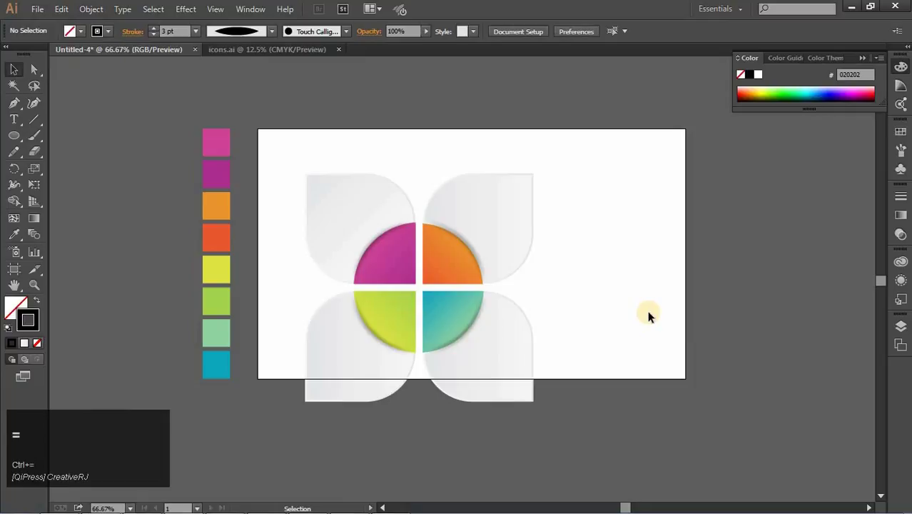
pyautogui.press('space')
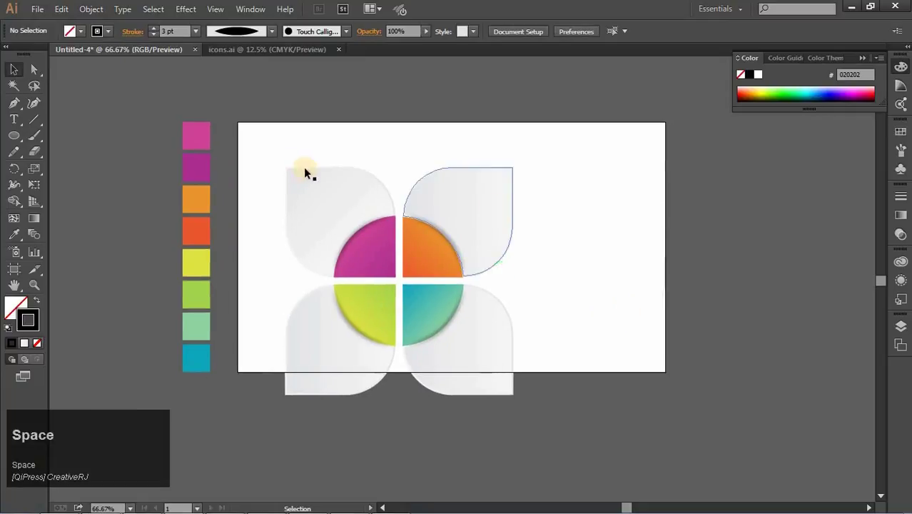
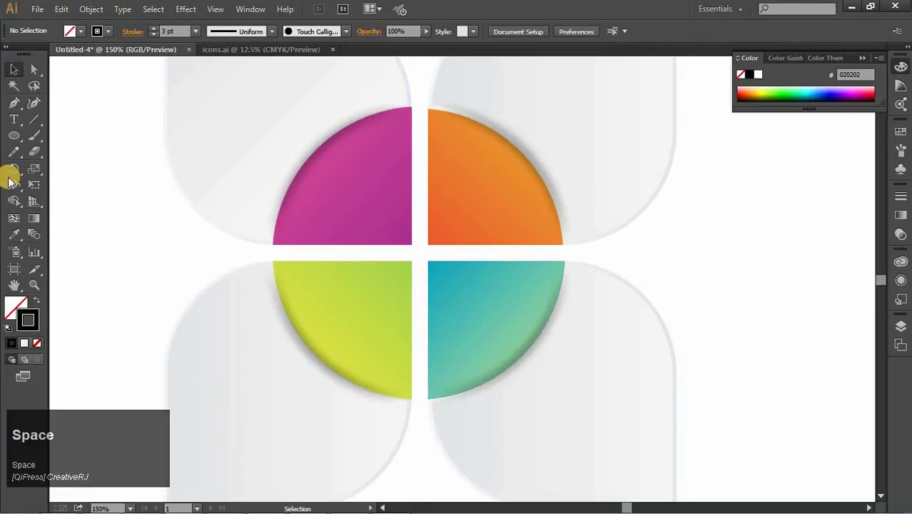
# Add the quarter numbers as 72 pt white text and set them in the Nyala serif font
pyautogui.click(19, 120)
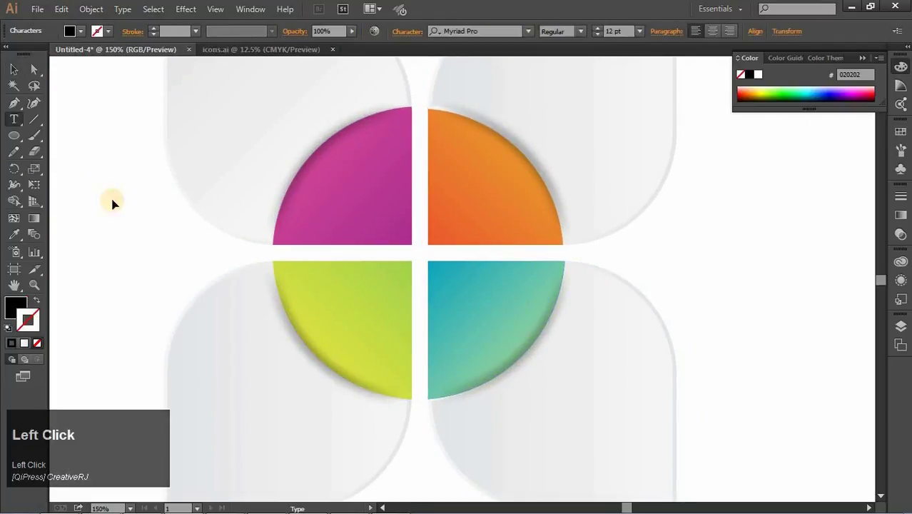
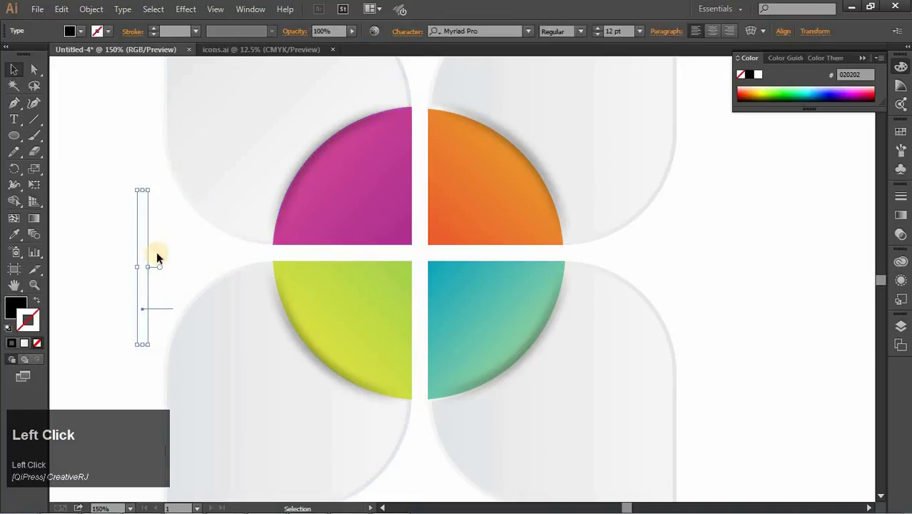
pyautogui.press('BackSpace')
pyautogui.click(25, 128)
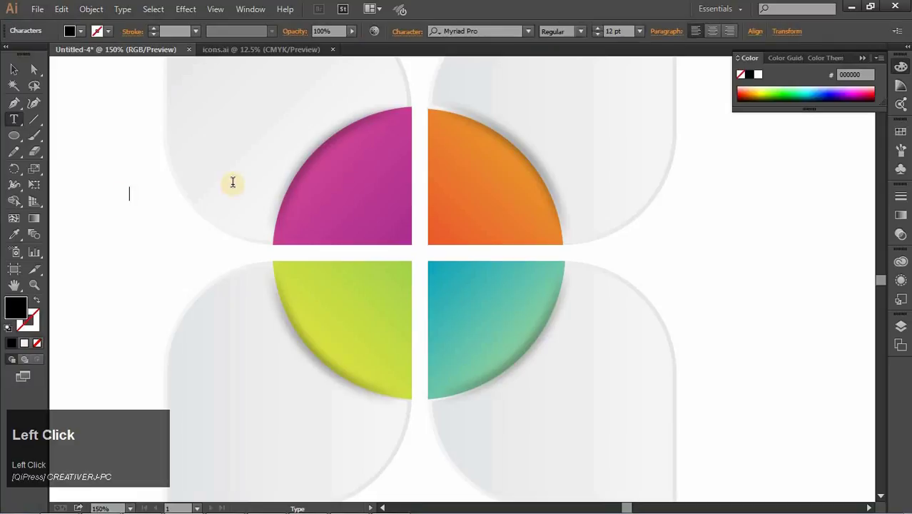
pyautogui.click(644, 231)
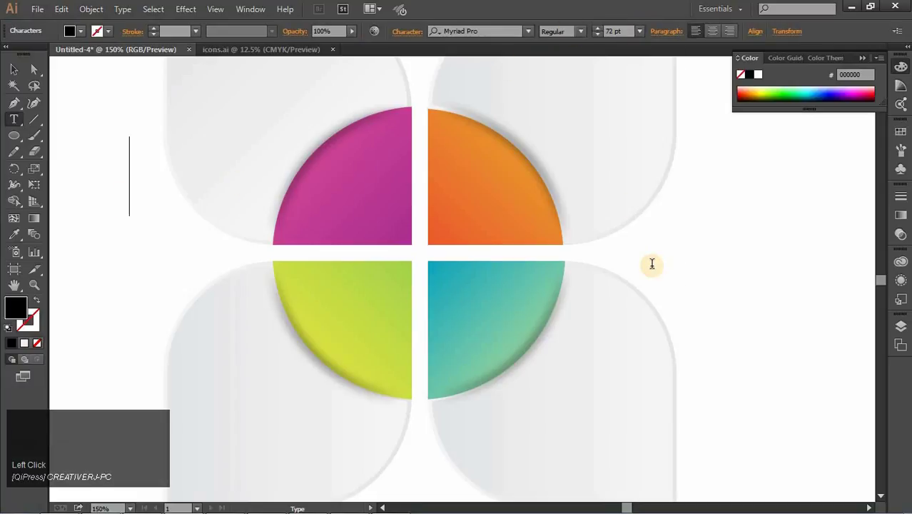
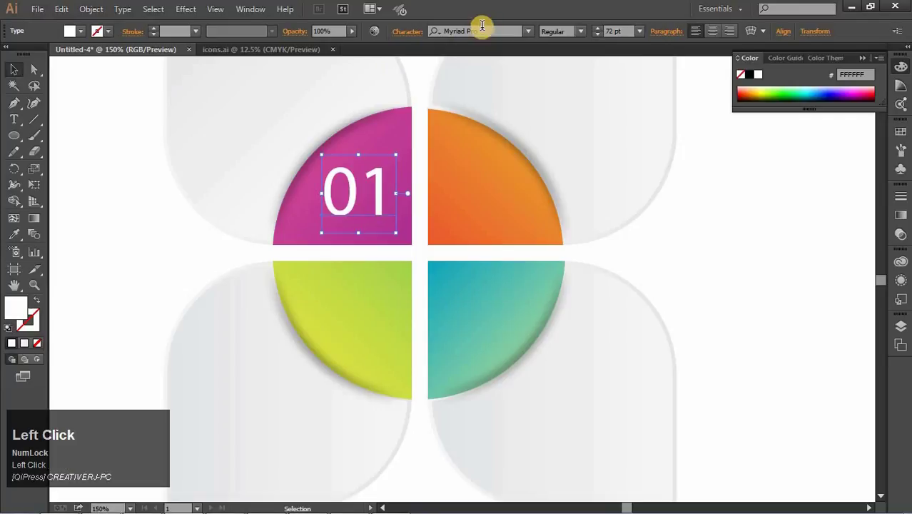
pyautogui.press('Down')
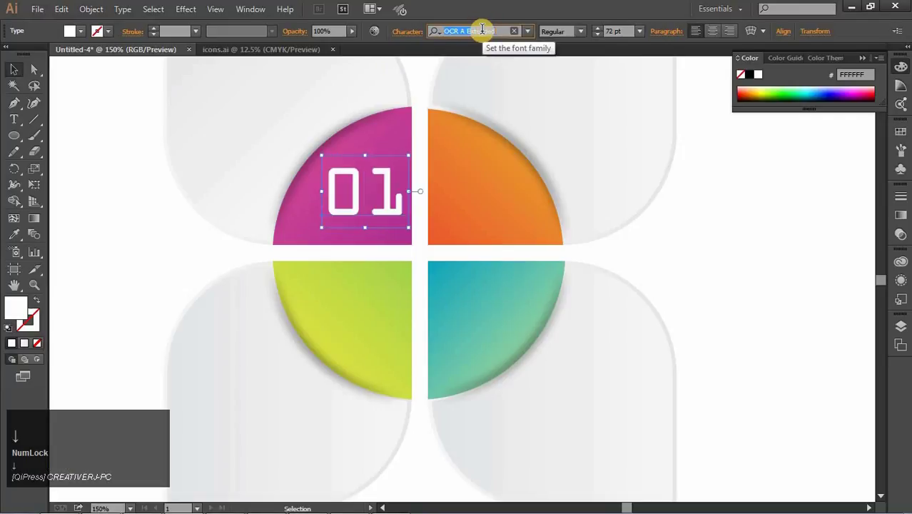
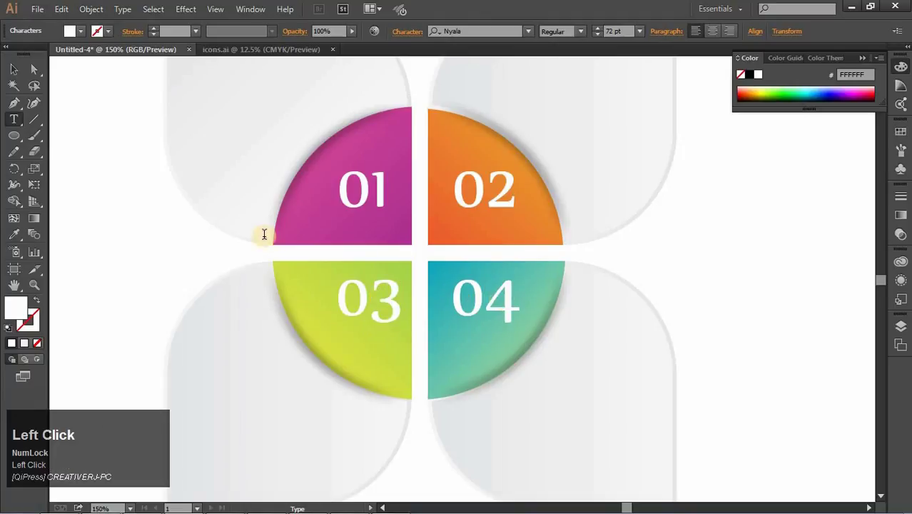
# Deselect the number text and zoom out to fit the whole artboard in view
pyautogui.click(81, 148)
pyautogui.press('Left')
pyautogui.press('ctrl+-')
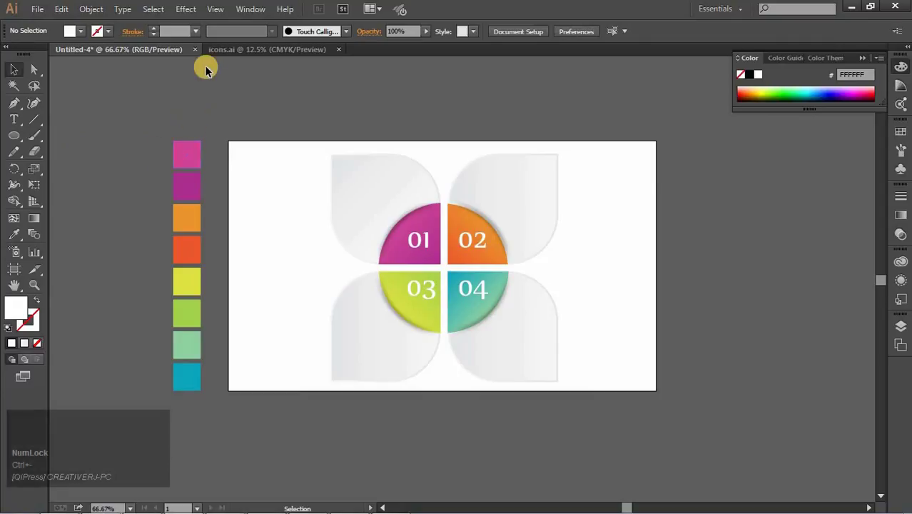
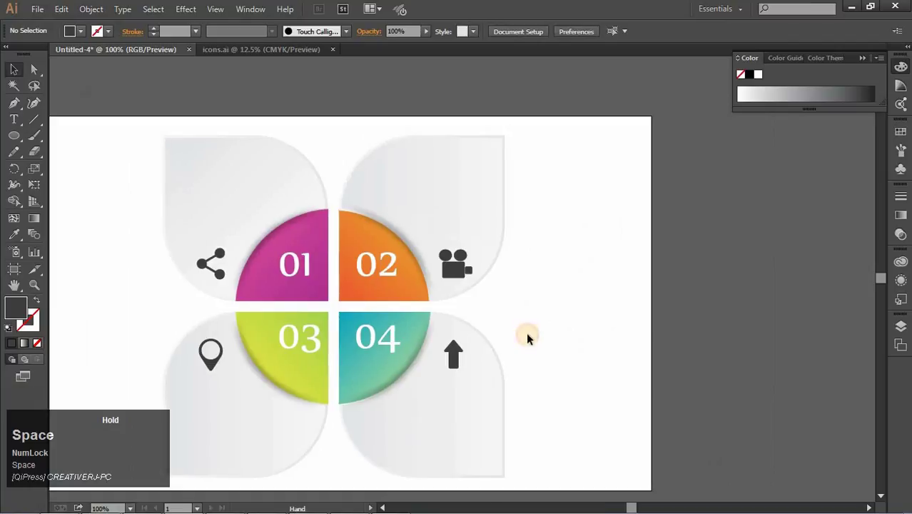
# Add a large Nyala serif heading reading "Loperem Ipsum" to the right of the flower
pyautogui.click(24, 129)
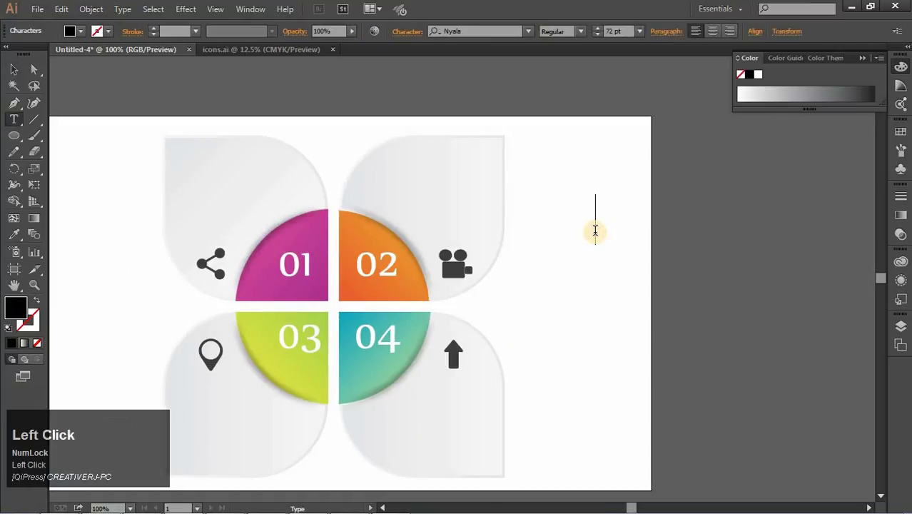
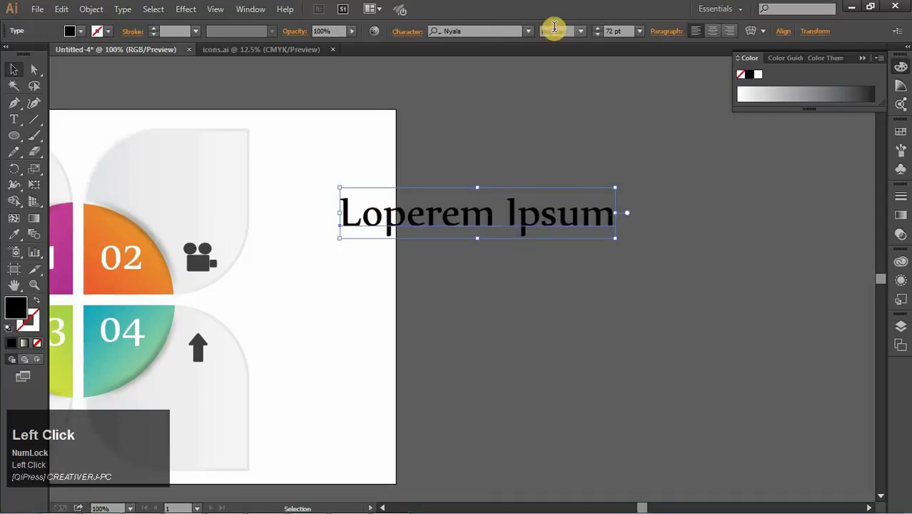
pyautogui.press('Down')
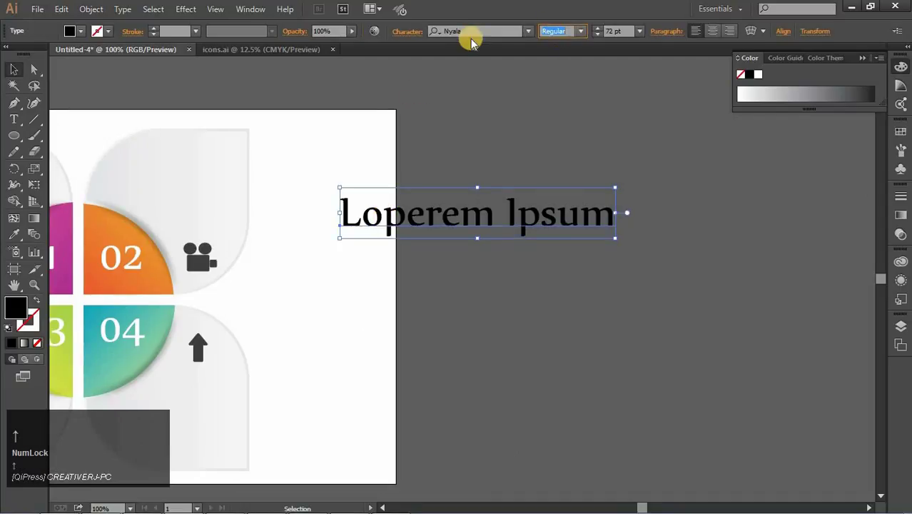
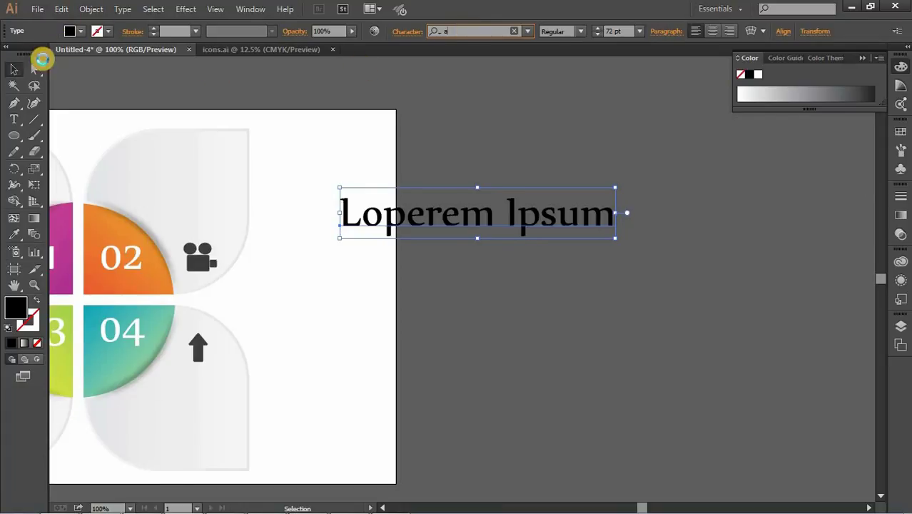
pyautogui.click(389, 139)
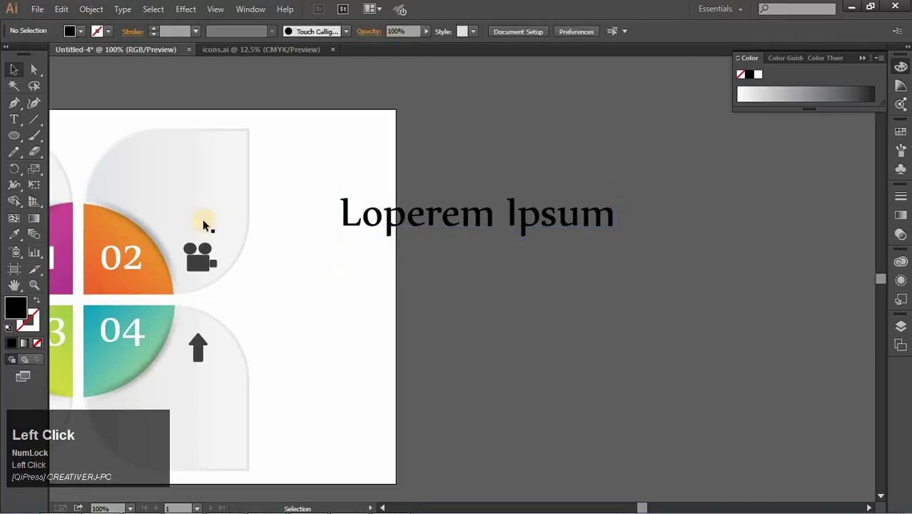
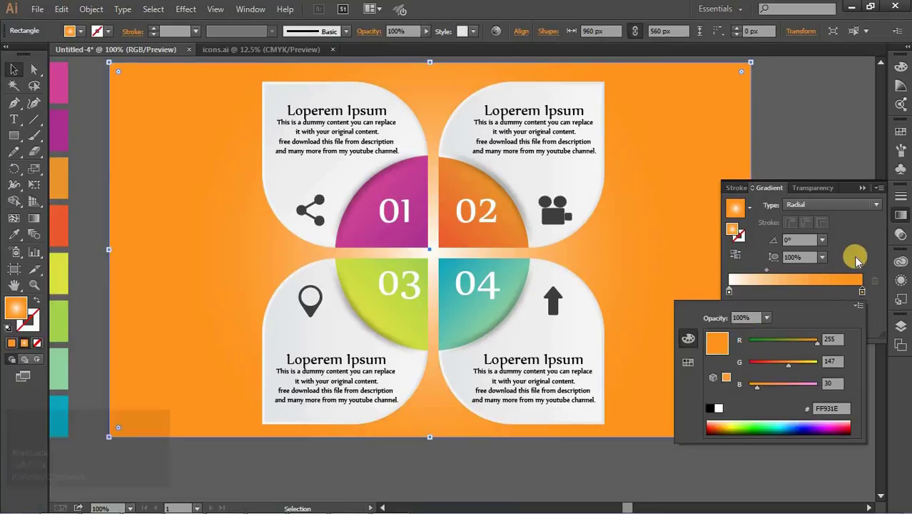
# Fade the background gradient stop to about 10% opacity for a pale peach wash
pyautogui.click(866, 232)
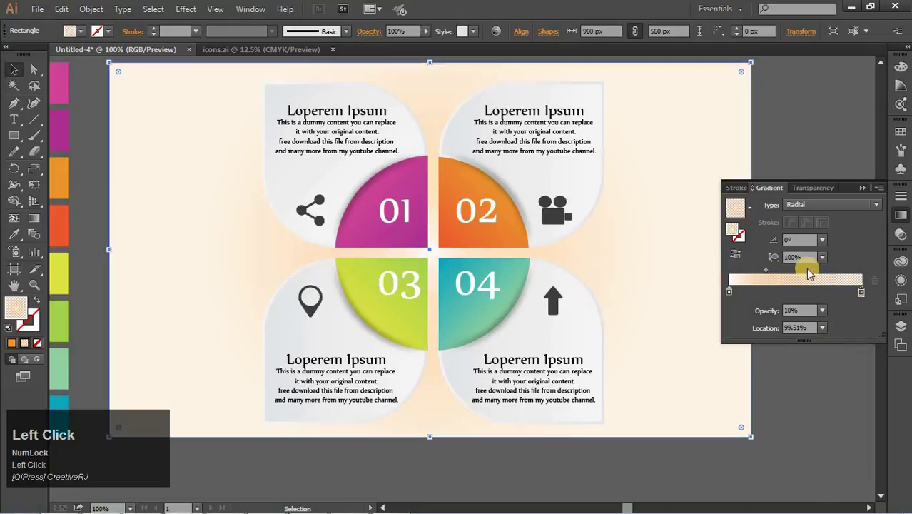
pyautogui.click(738, 259)
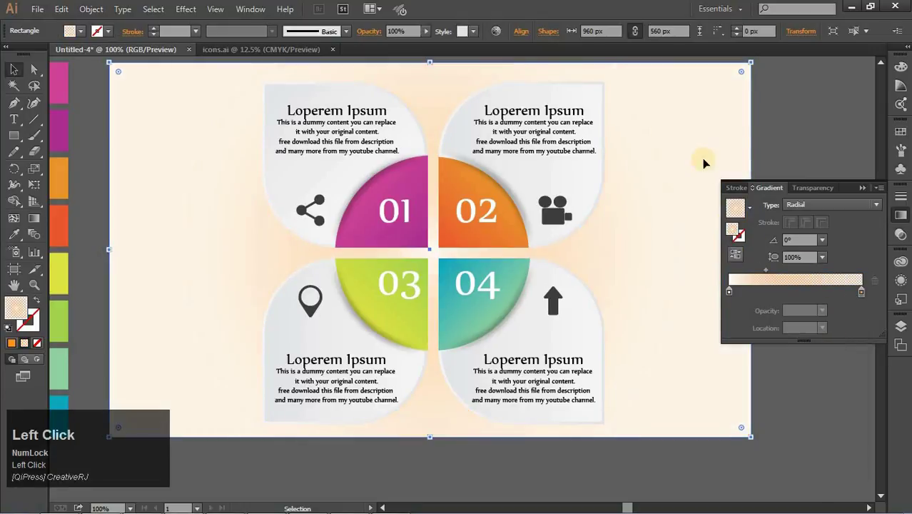